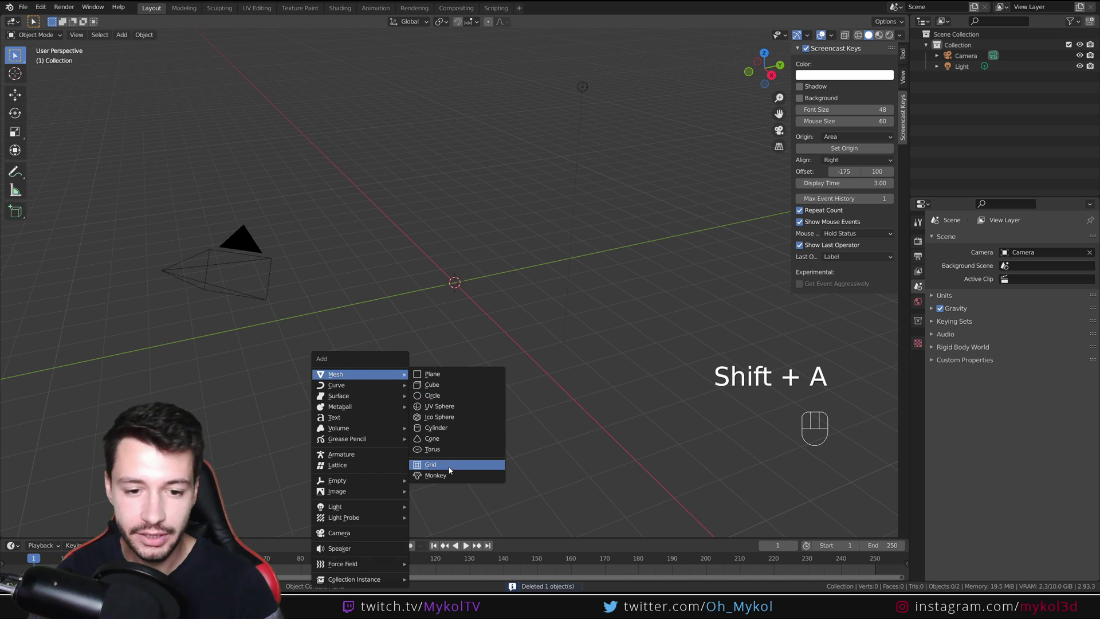
- Add the Suzanne monkey head mesh at the origin and frame it in the view
left_click_drag(478, 367, 488, 397)
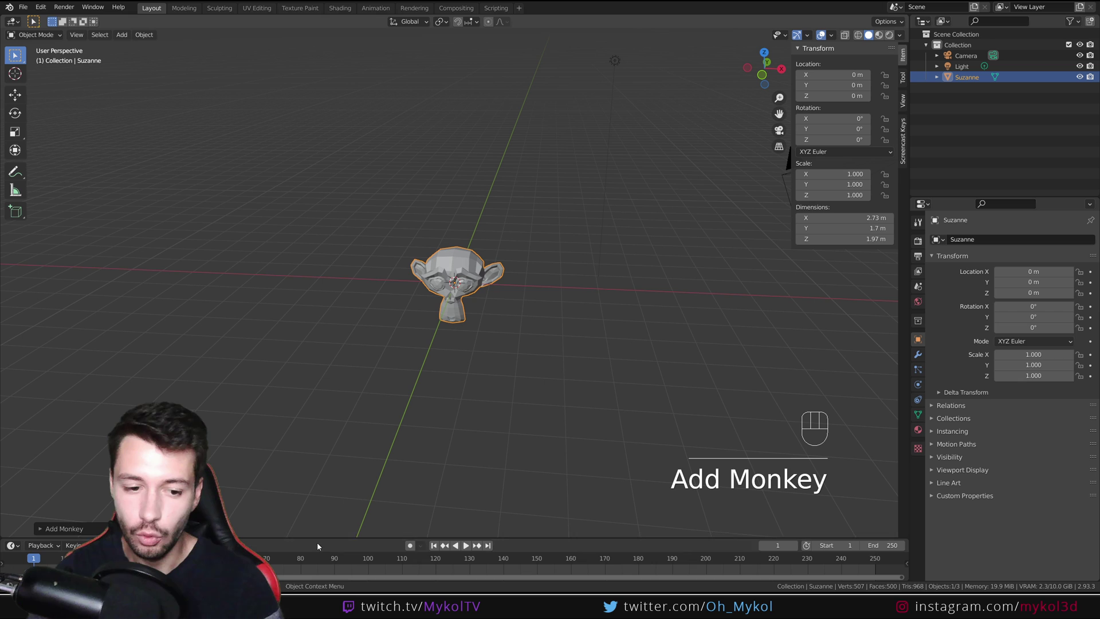
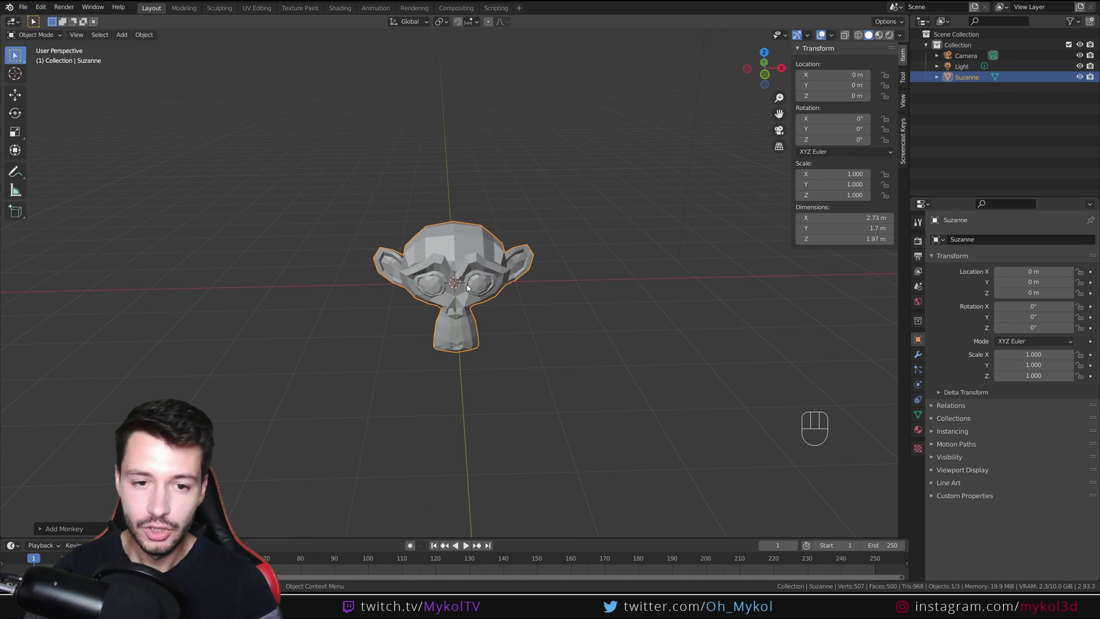
middle_click(457, 292)
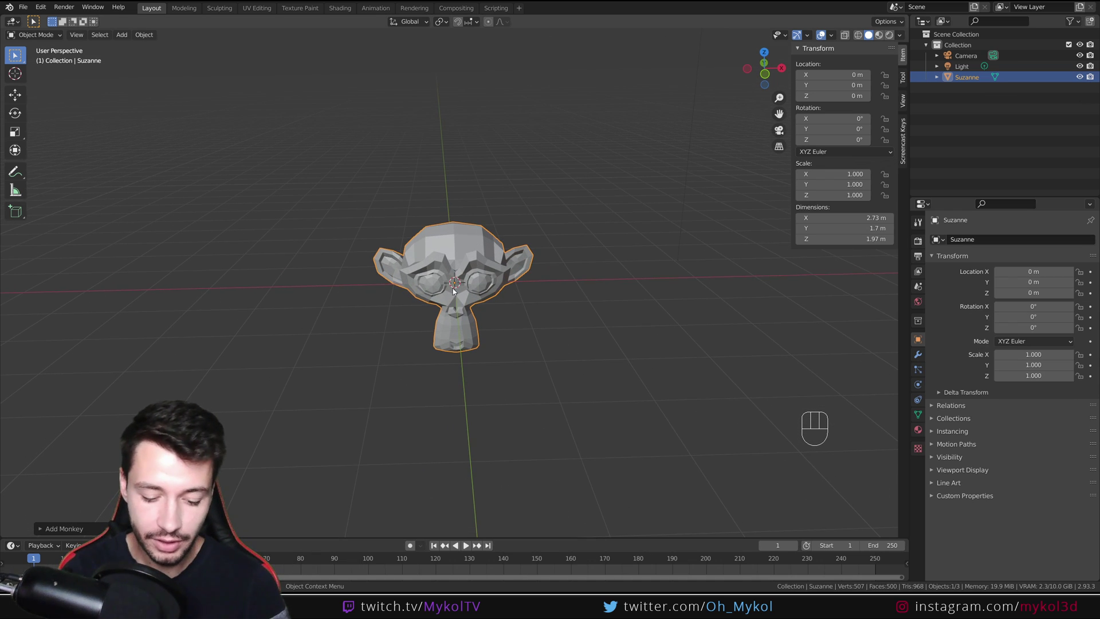
- Switch to rendered shading, set the world colour to black and select the default light
right_click(477, 266)
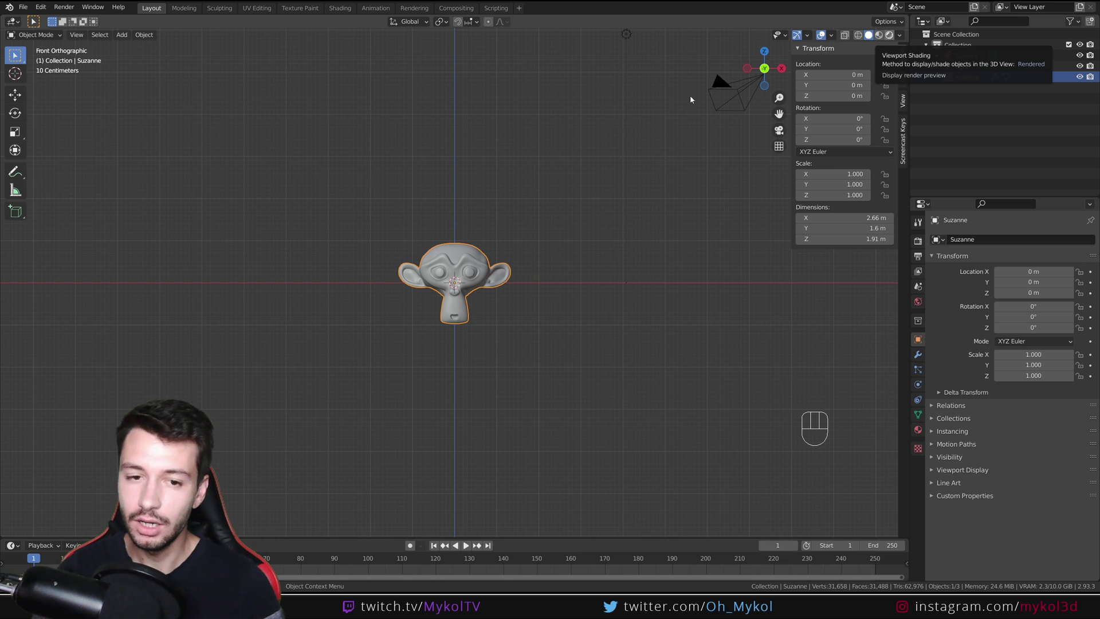
left_click(752, 182)
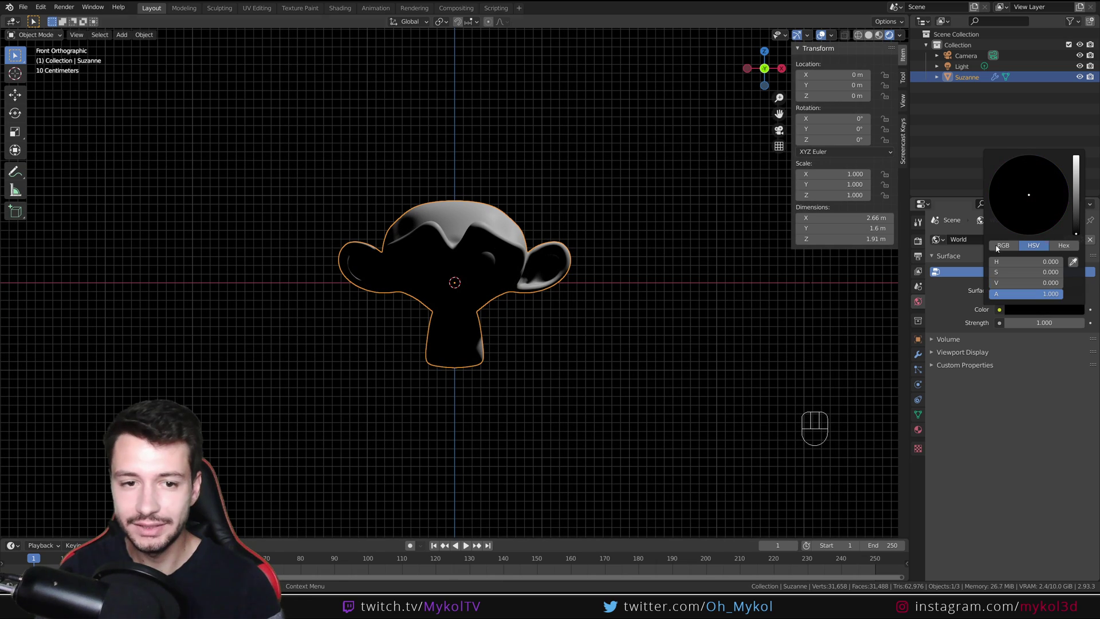
left_click_drag(591, 209, 517, 351)
left_click(550, 153)
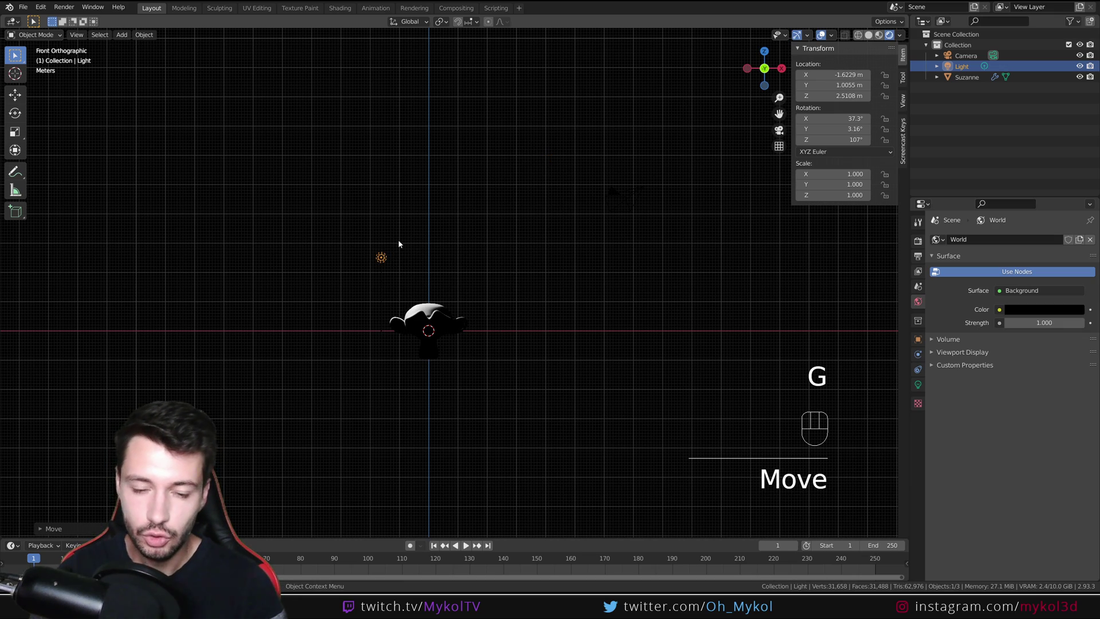
- Delete the default light and hide the viewport overlays
key("Delete")
left_click_drag(420, 359, 476, 292)
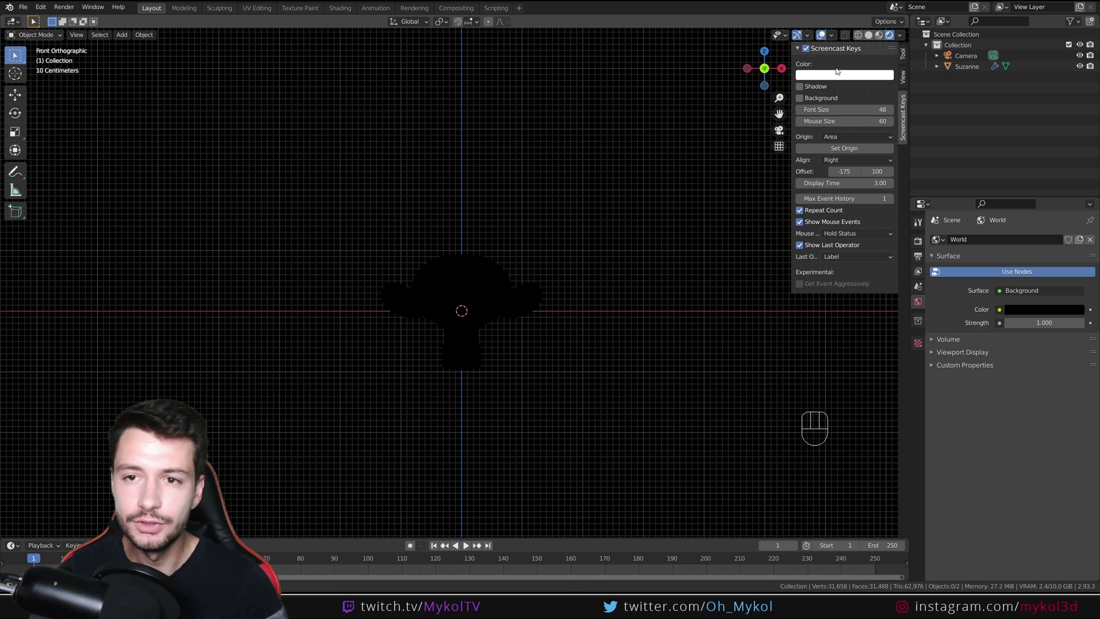
left_click_drag(837, 42, 610, 217)
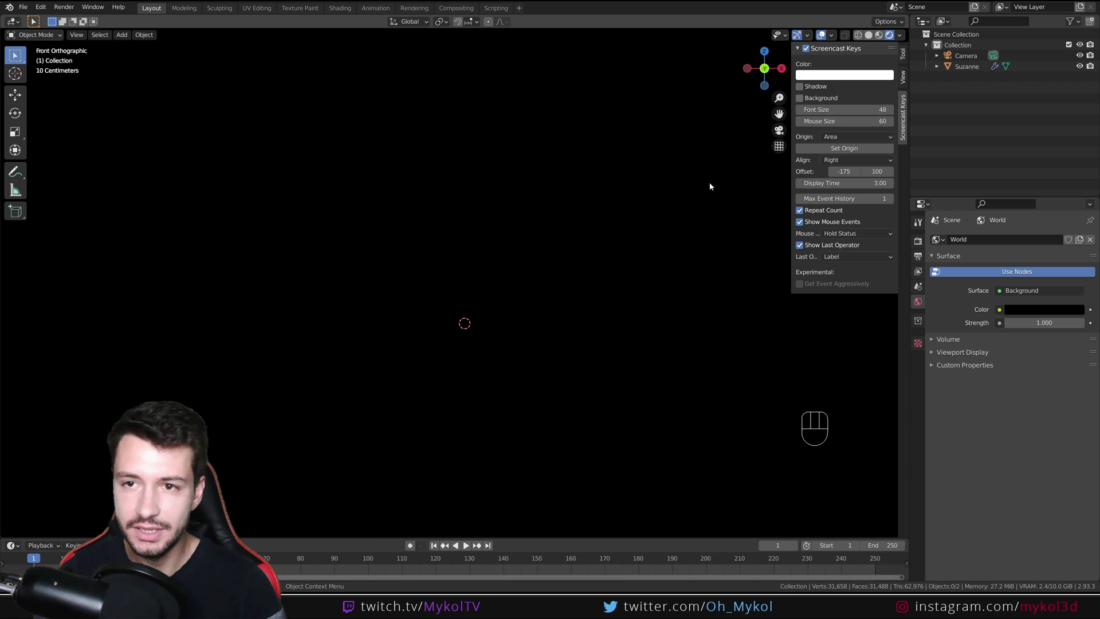
- Check the scene in Solid shading, then return to the fully dark Rendered preview
left_click(873, 38)
left_click_drag(522, 309, 511, 260)
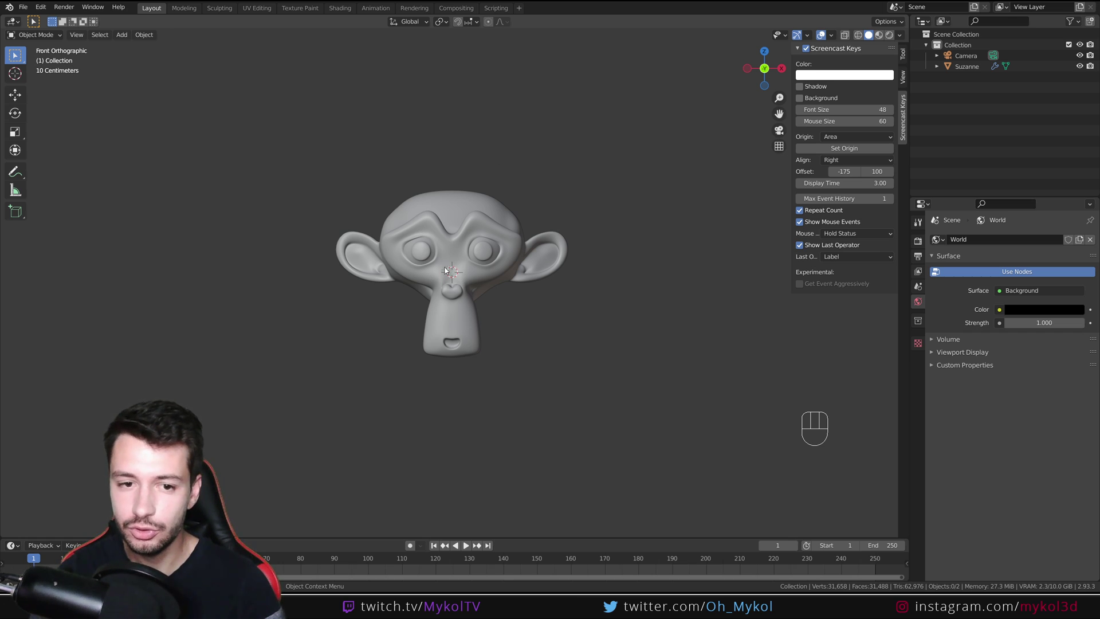
left_click(892, 40)
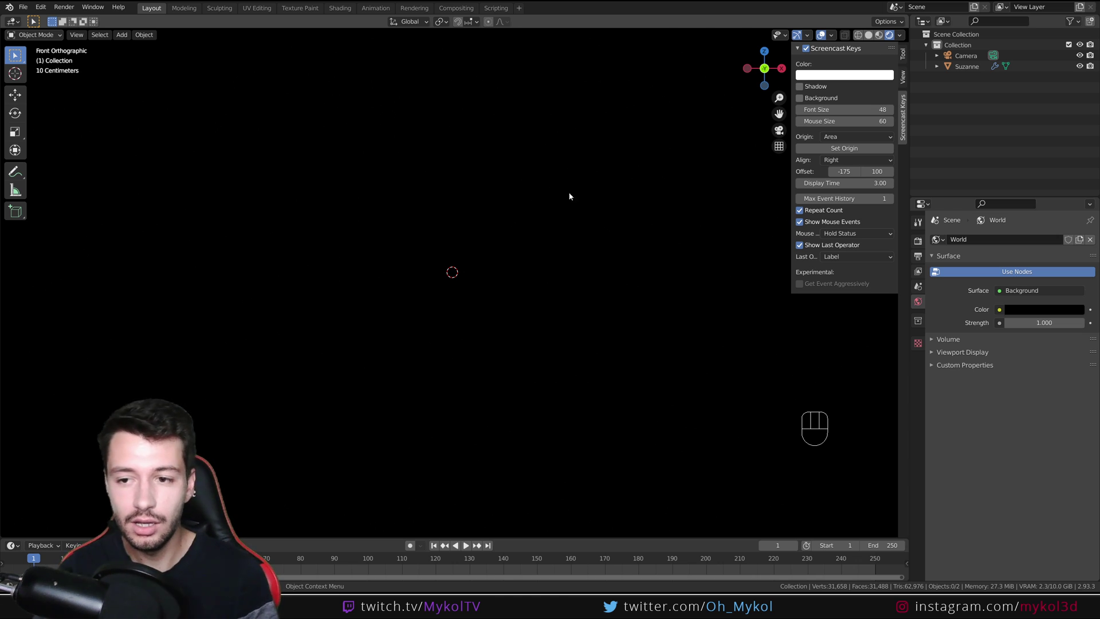
left_click(1028, 311)
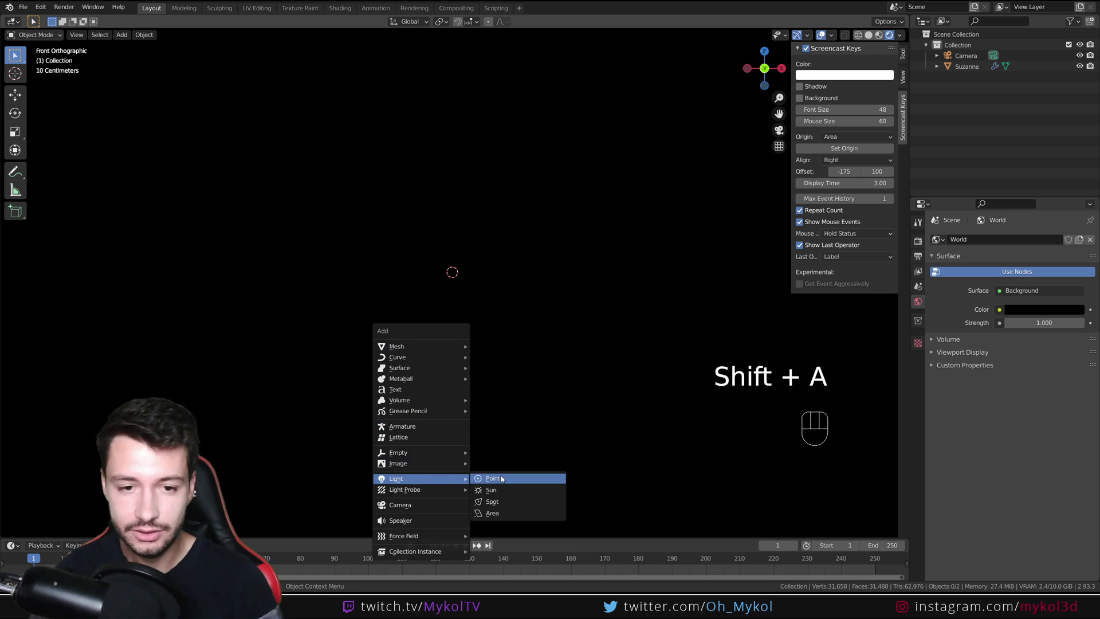
- Add the KeyLight point light and move it up, left and in front of the head
left_click(963, 71)
left_click_drag(963, 72, 766, 157)
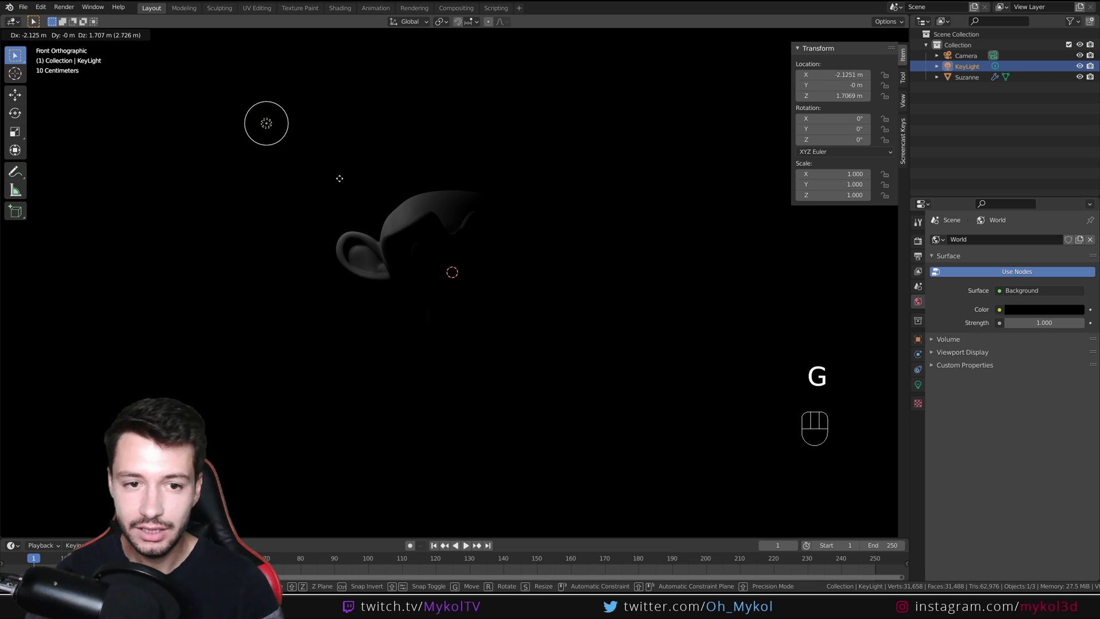
left_click_drag(442, 235, 332, 299)
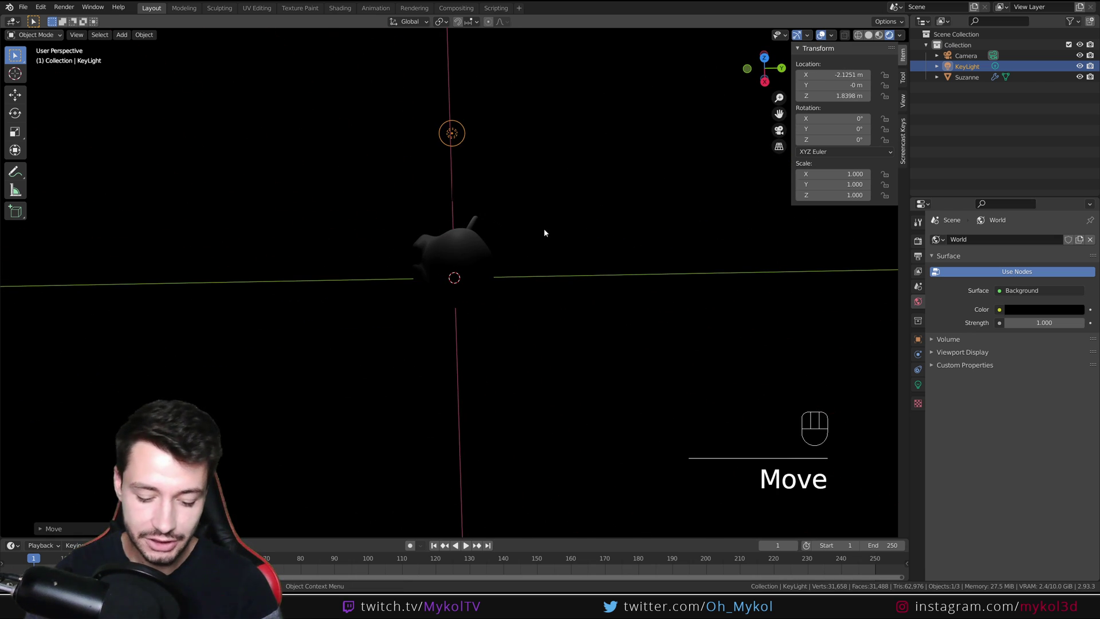
left_click_drag(458, 312, 574, 259)
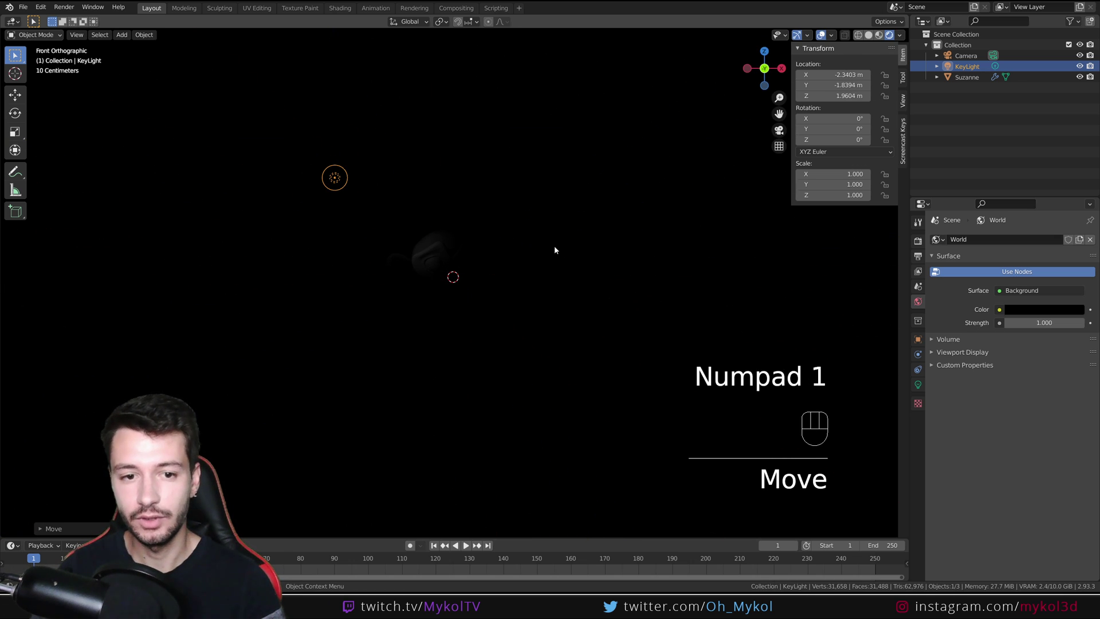
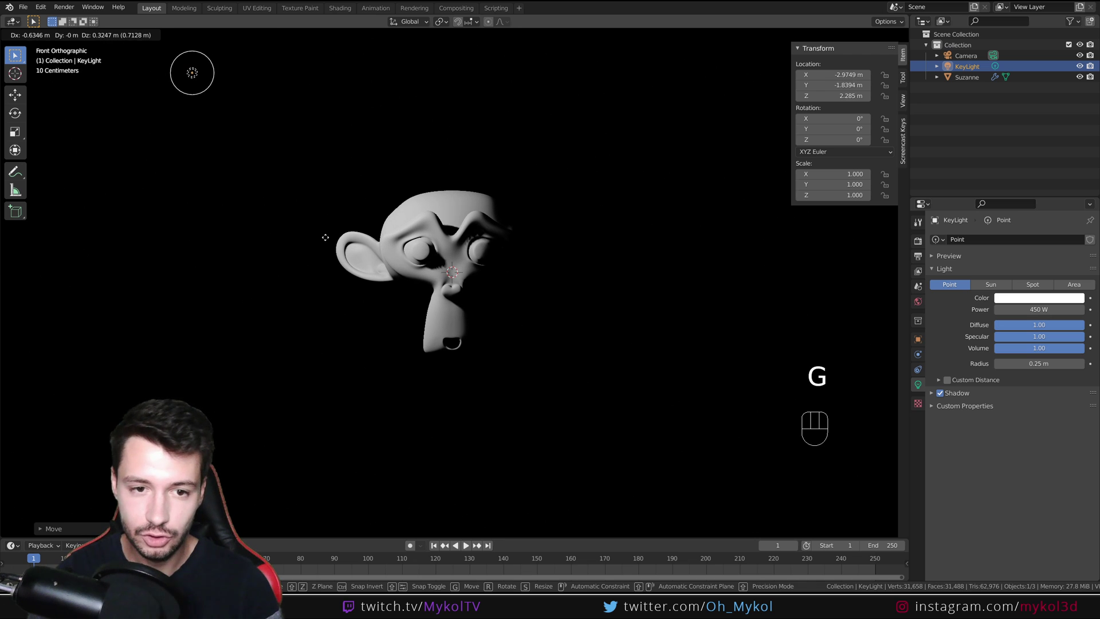
left_click_drag(395, 266, 375, 280)
- Refine the 600 W KeyLight's position further in front of the head, checking it from several angles
left_click_drag(513, 209, 581, 171)
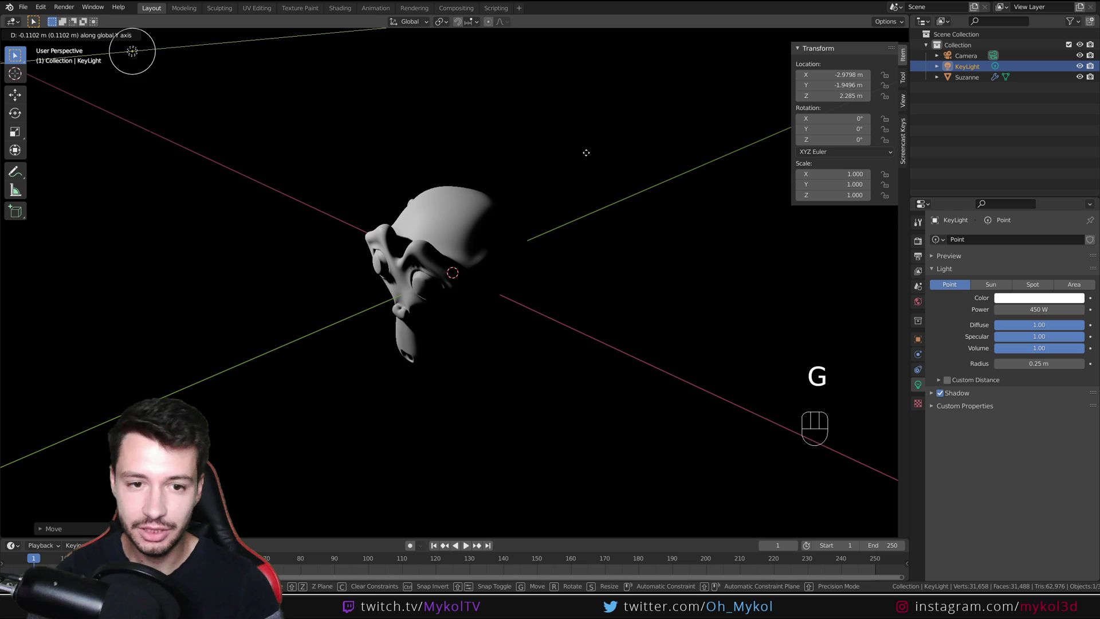
left_click_drag(550, 232, 612, 187)
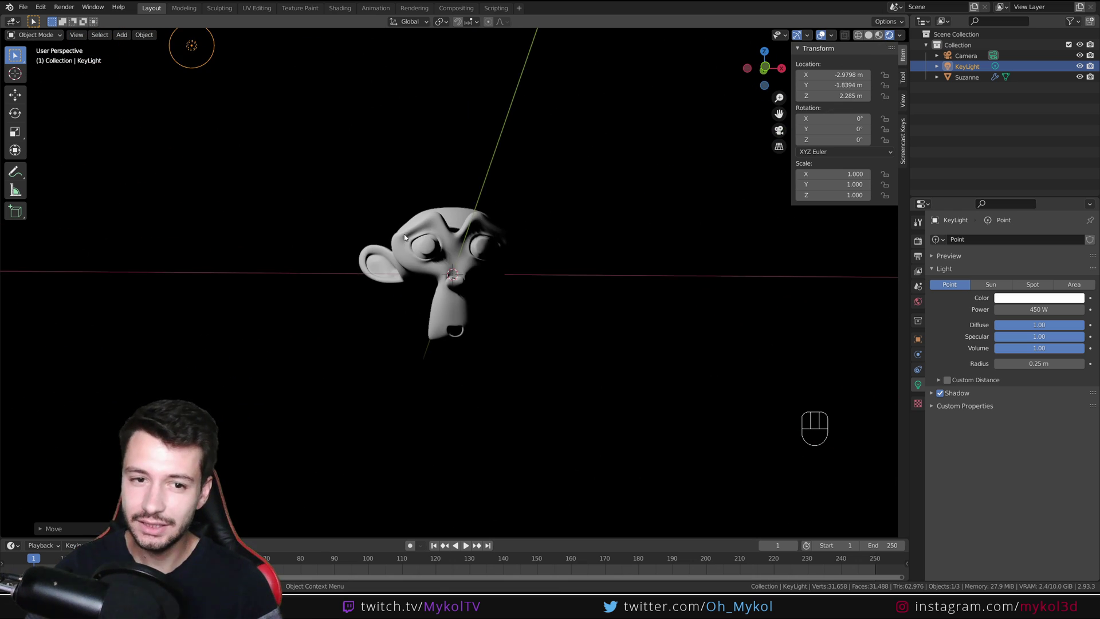
left_click_drag(497, 207, 383, 286)
left_click_drag(459, 215, 459, 229)
left_click_drag(464, 211, 463, 239)
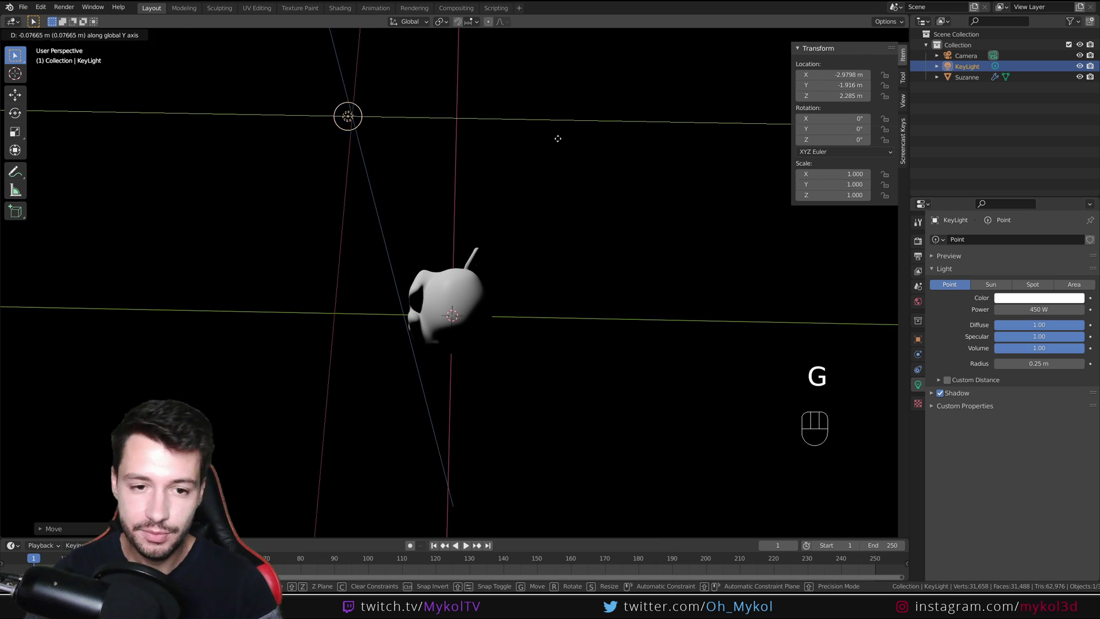
left_click_drag(502, 246, 488, 174)
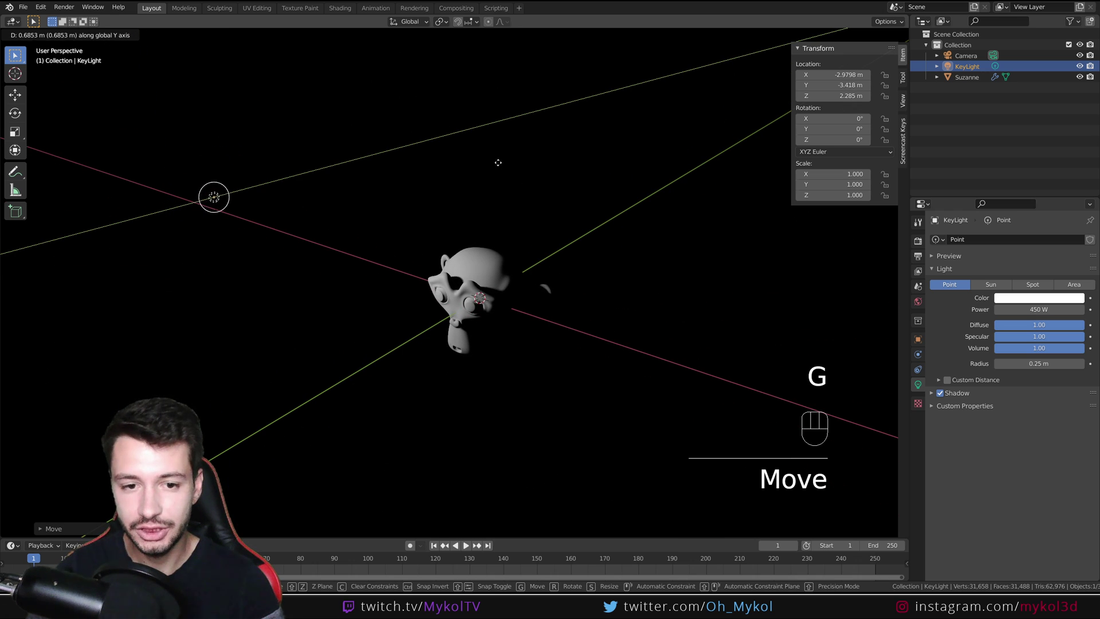
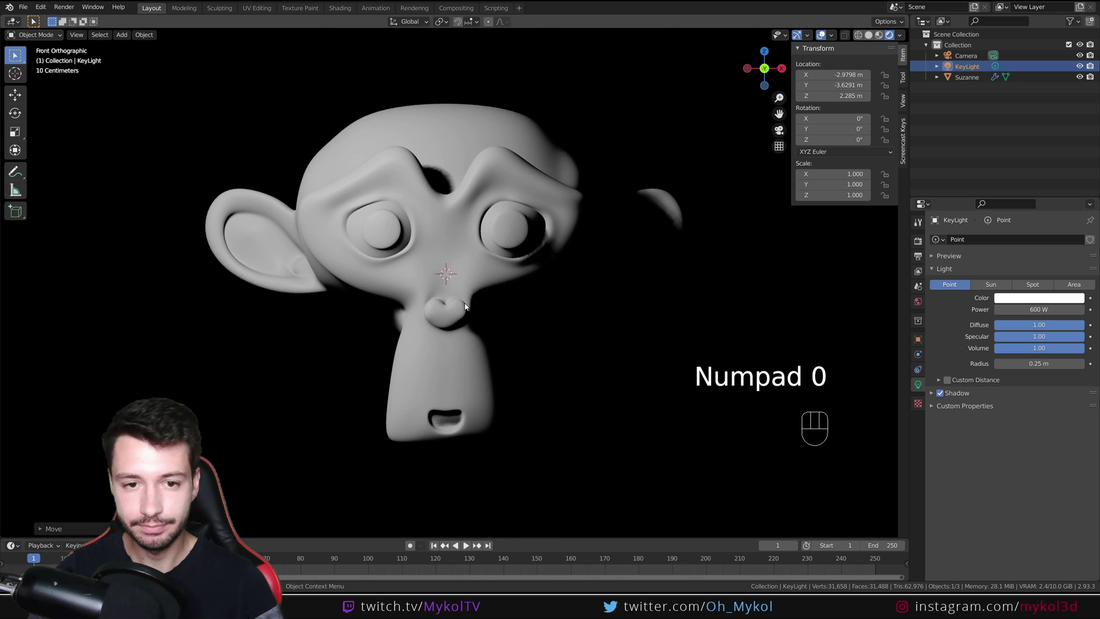
left_click_drag(462, 308, 436, 305)
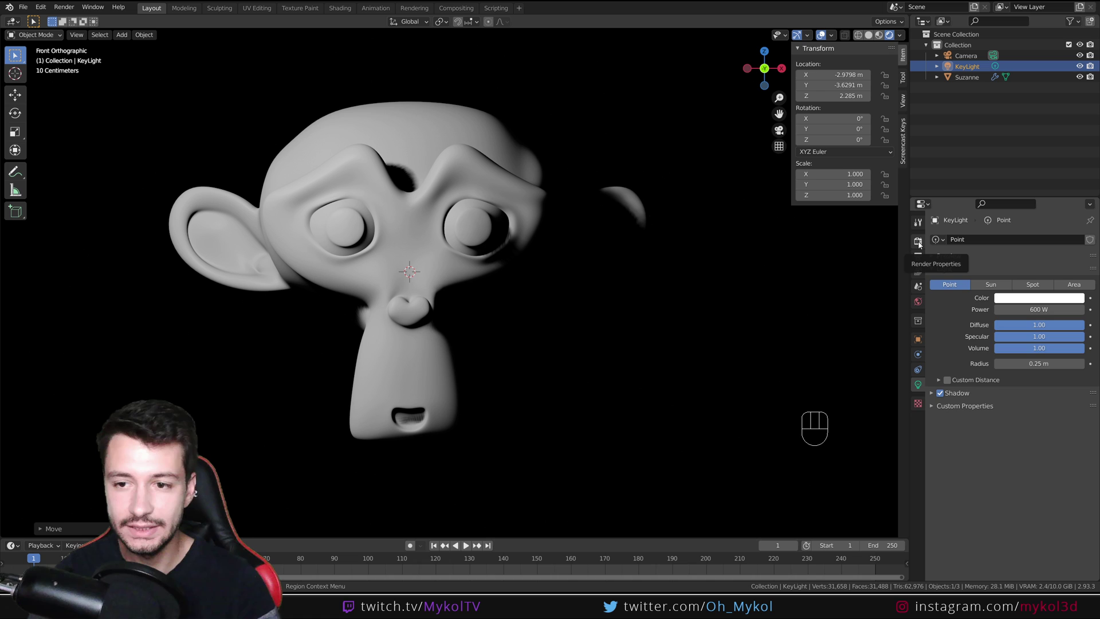
- Set the render engine to Cycles and expand the Denoising options
left_click(921, 244)
left_click_drag(1026, 244, 1017, 276)
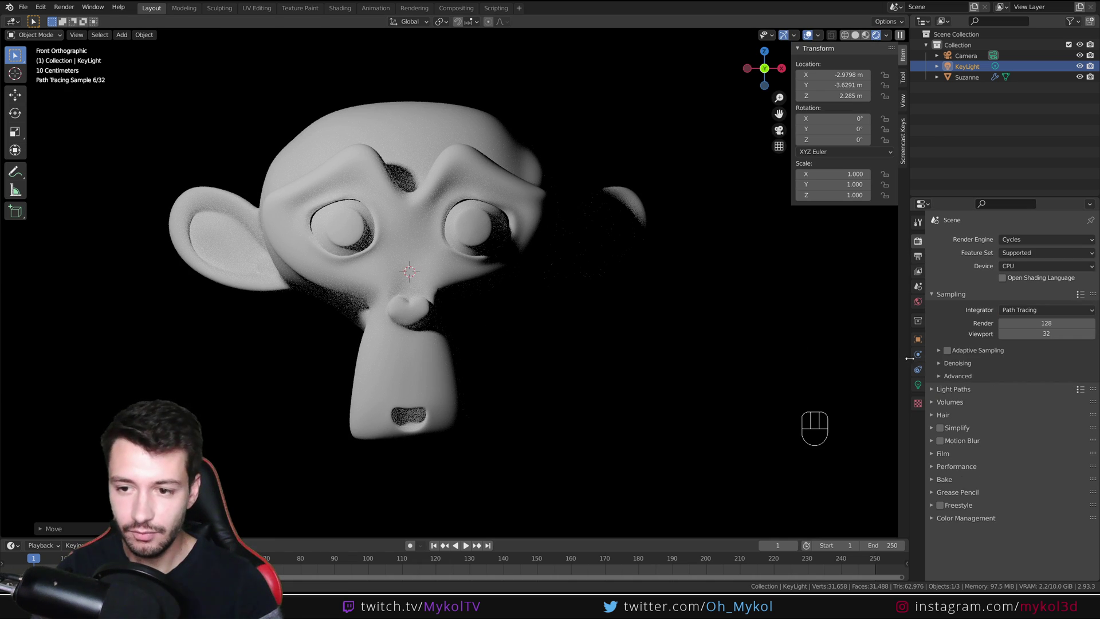
left_click(948, 366)
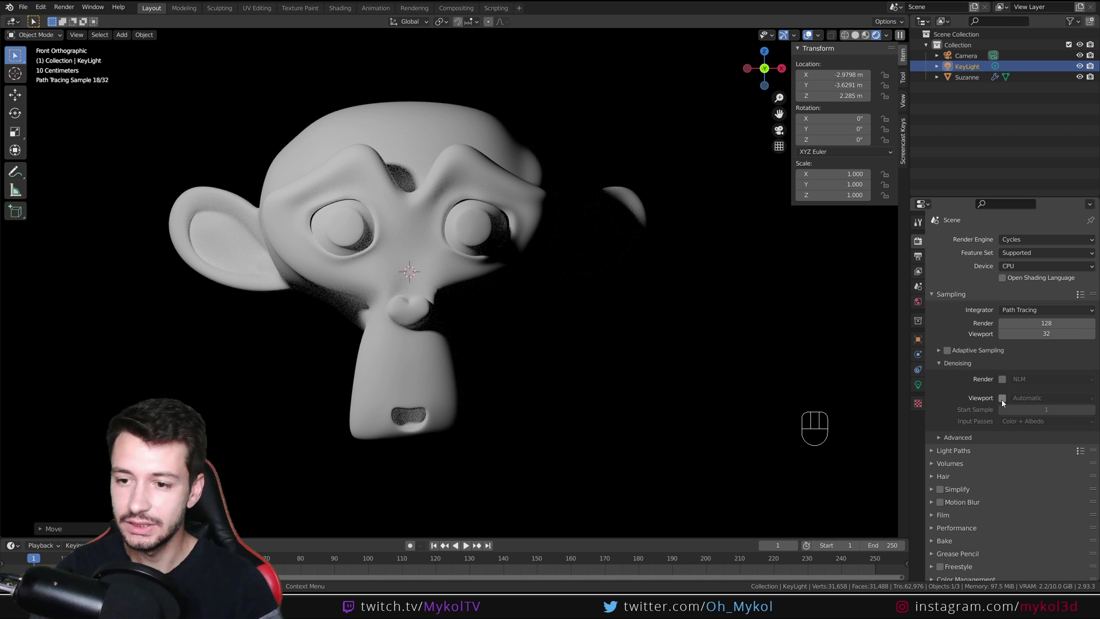
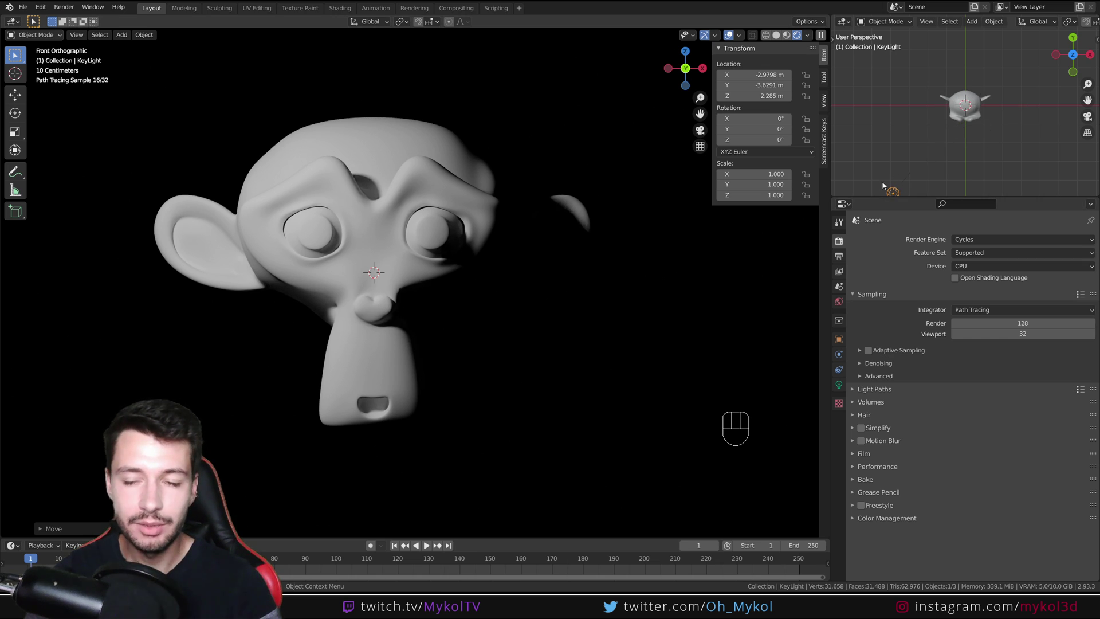
- Restore the Outliner area listing the scene objects
left_click_drag(844, 26, 817, 57)
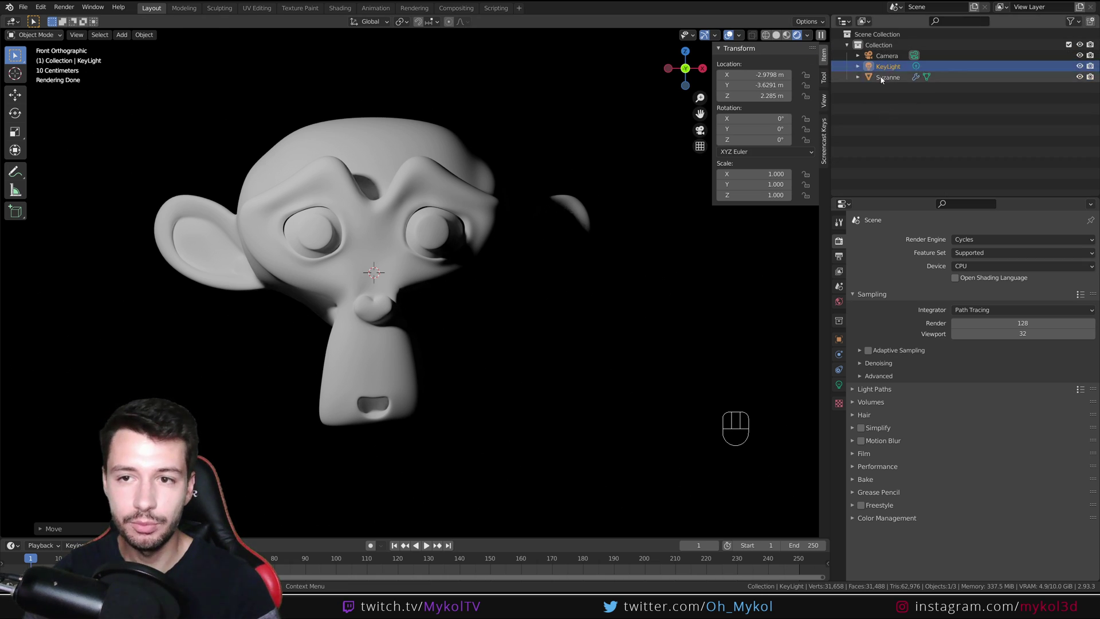
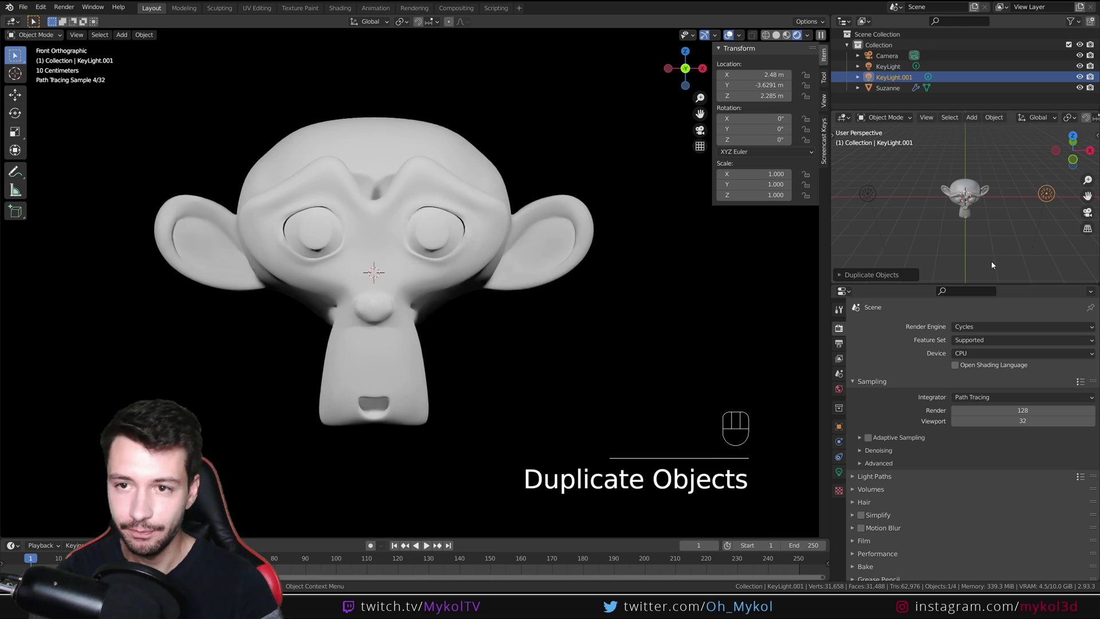
- Rename the duplicate light FillLight and move it lower and further right of the head
left_click_drag(899, 81, 899, 80)
type("me")
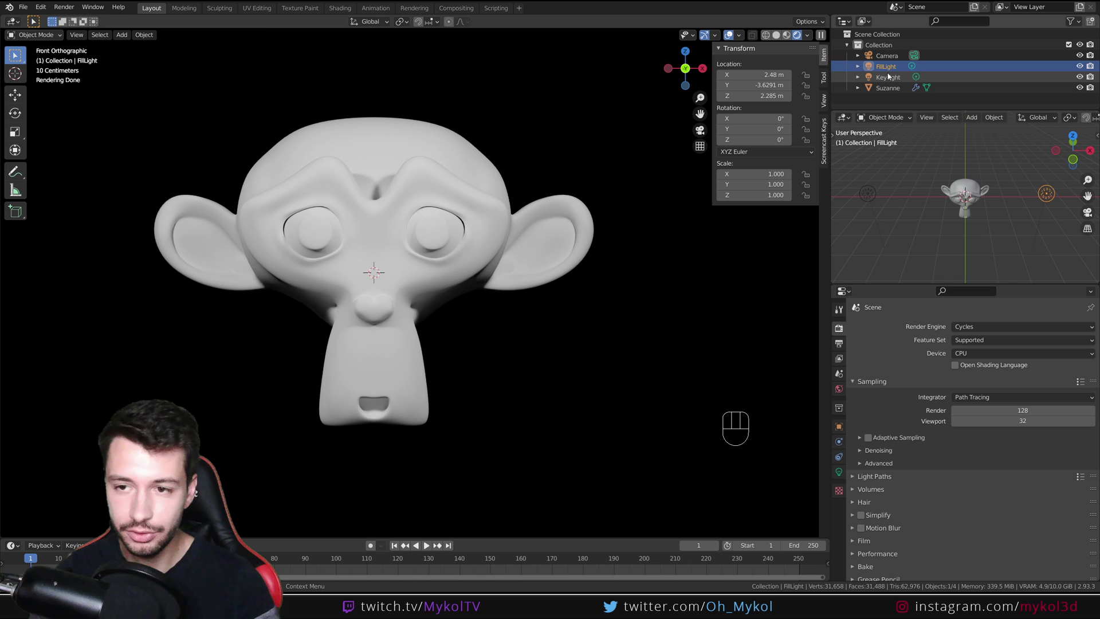
left_click_drag(984, 219, 985, 199)
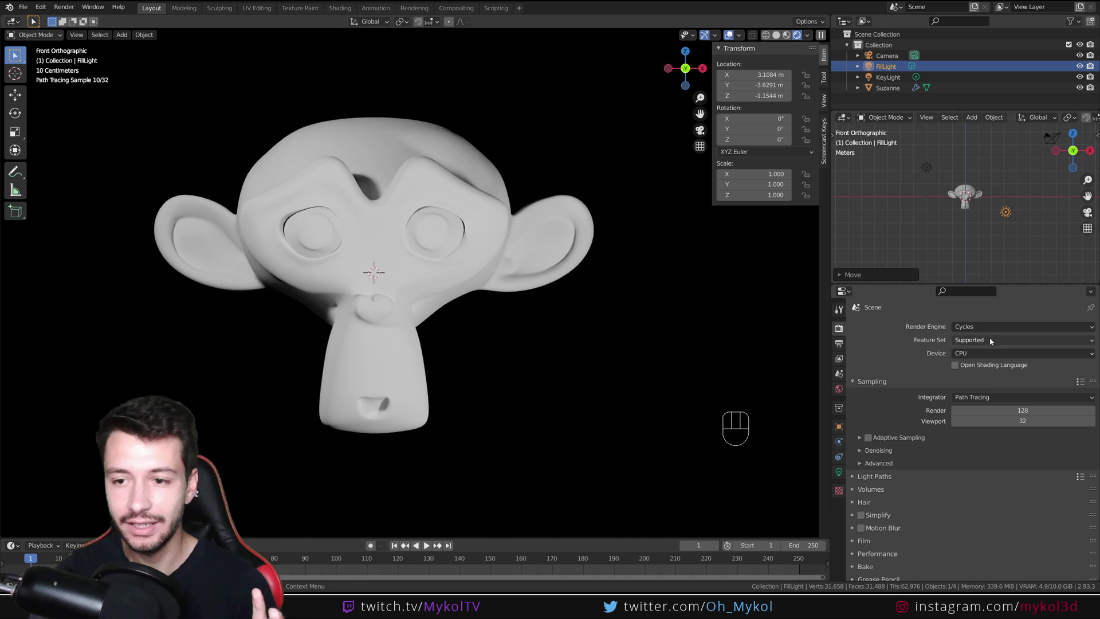
left_click_drag(1000, 360, 934, 241)
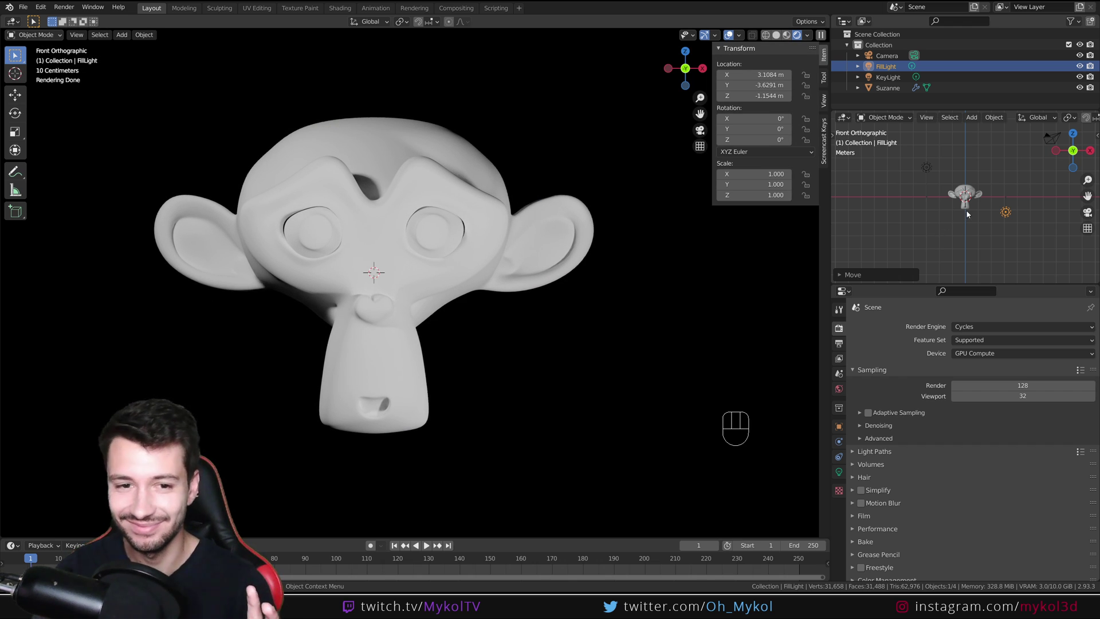
- Inspect the fill light's placement from the side and show its light settings
left_click_drag(982, 235, 882, 265)
left_click_drag(896, 214, 909, 217)
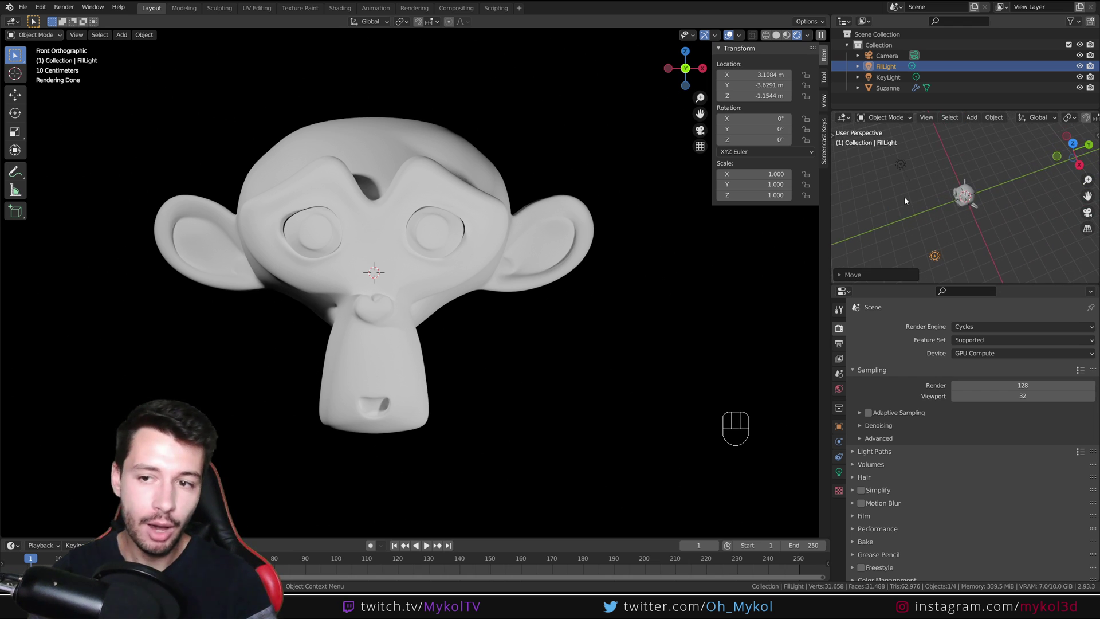
left_click_drag(956, 232, 1001, 230)
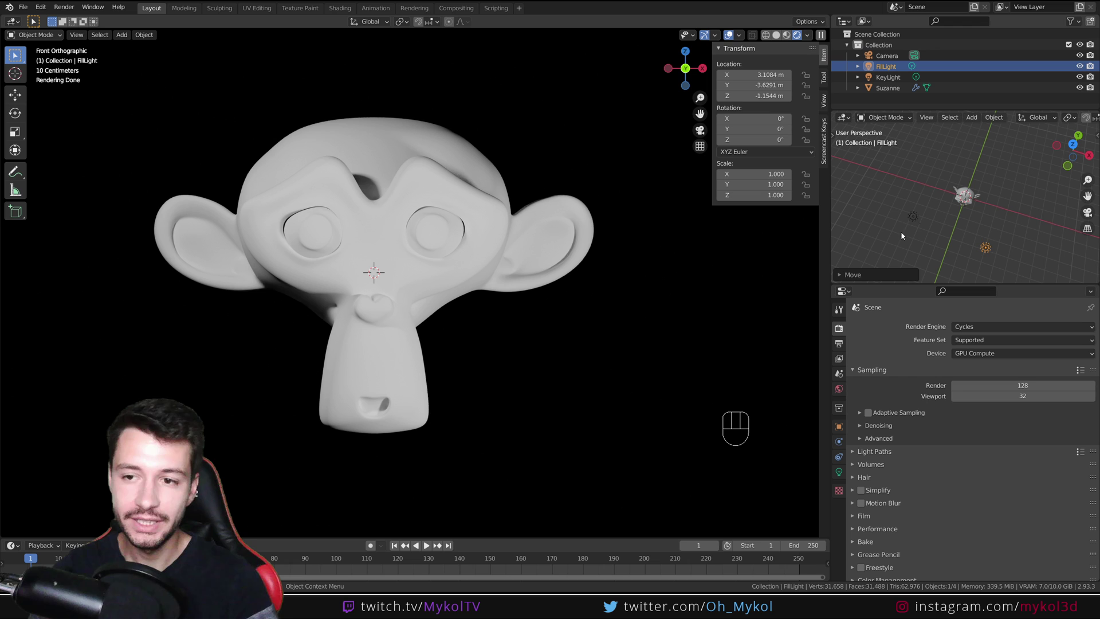
left_click_drag(975, 222, 986, 213)
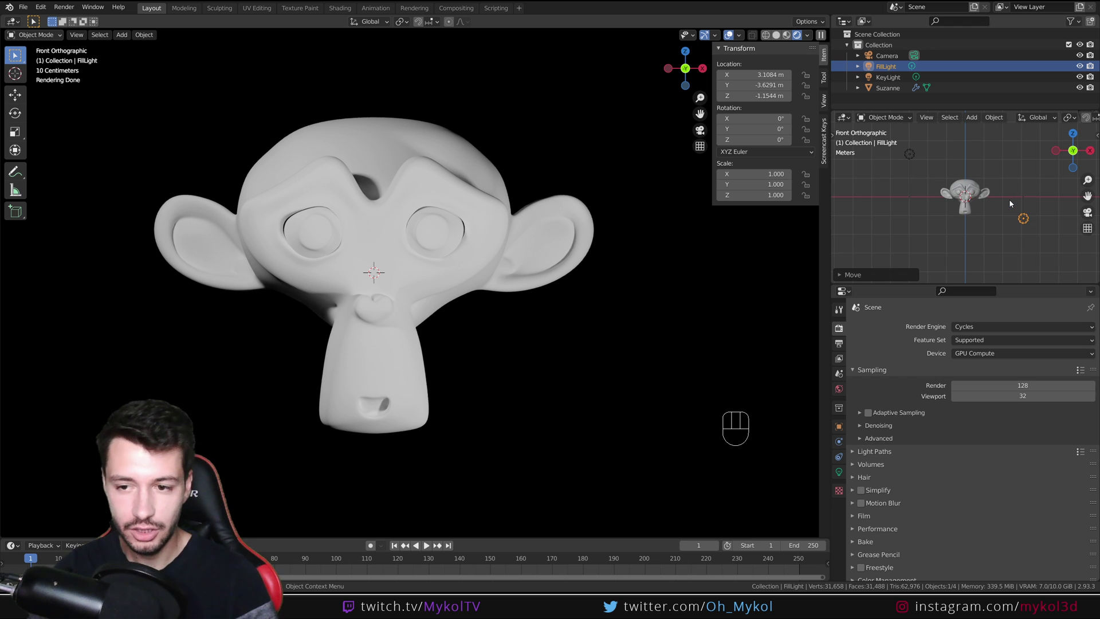
left_click(843, 475)
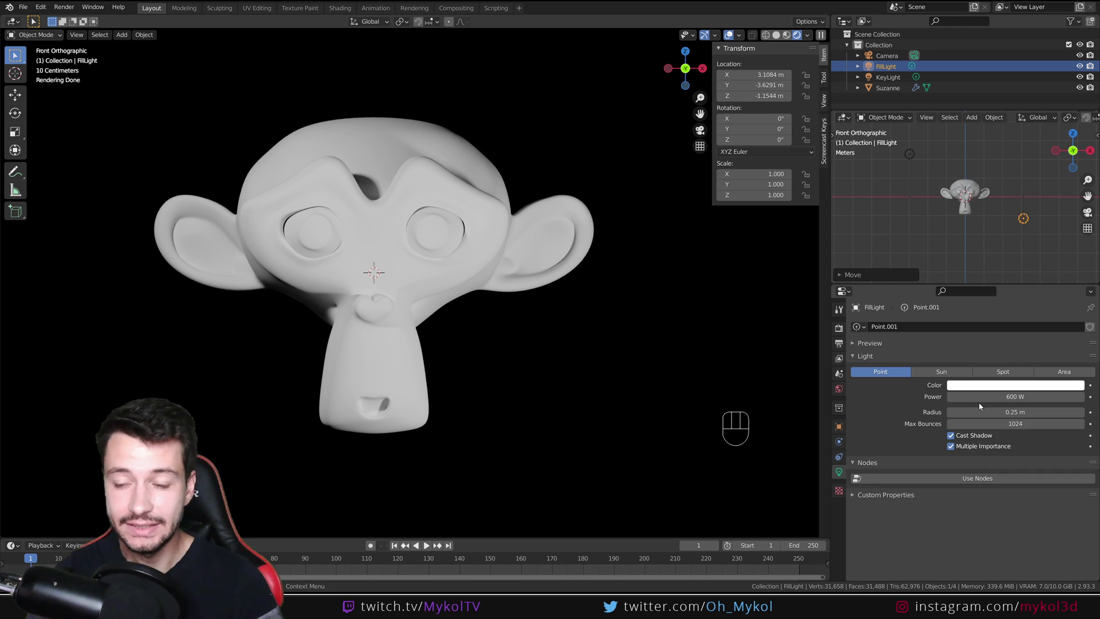
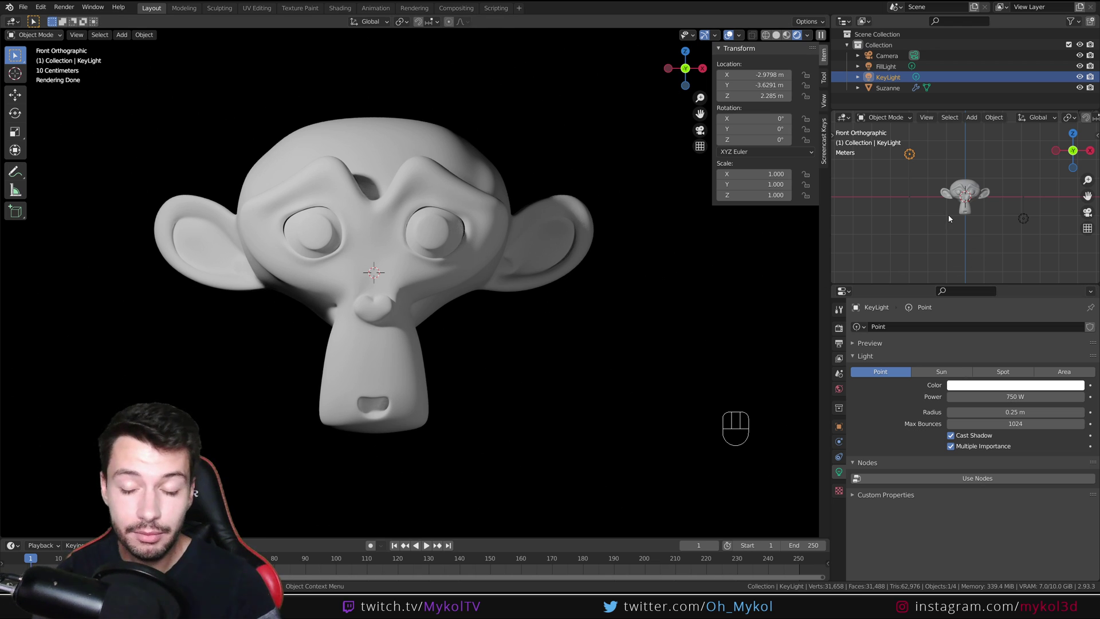
- Duplicate KeyLight and place the copy behind the monkey head
left_click_drag(964, 223, 924, 252)
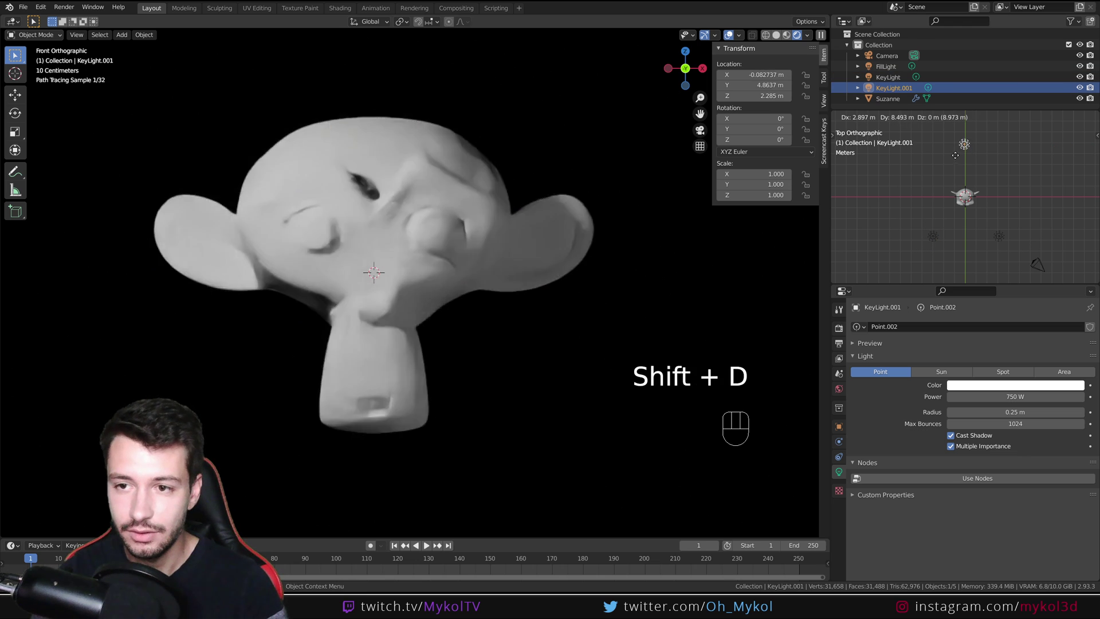
type("icate Objects")
left_click_drag(964, 240, 916, 171)
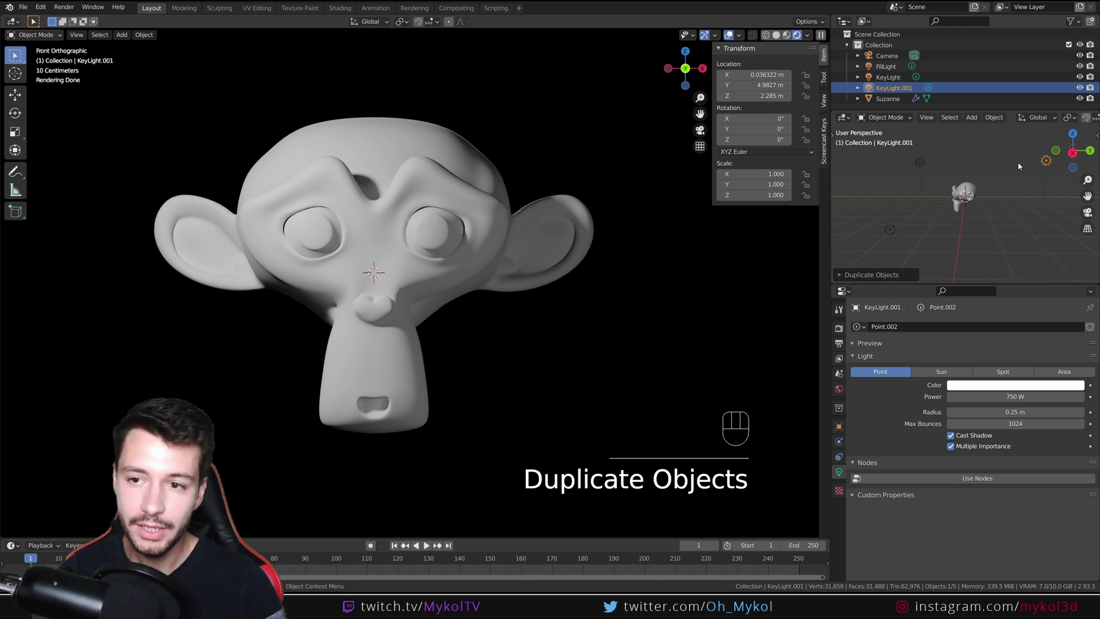
type("cts")
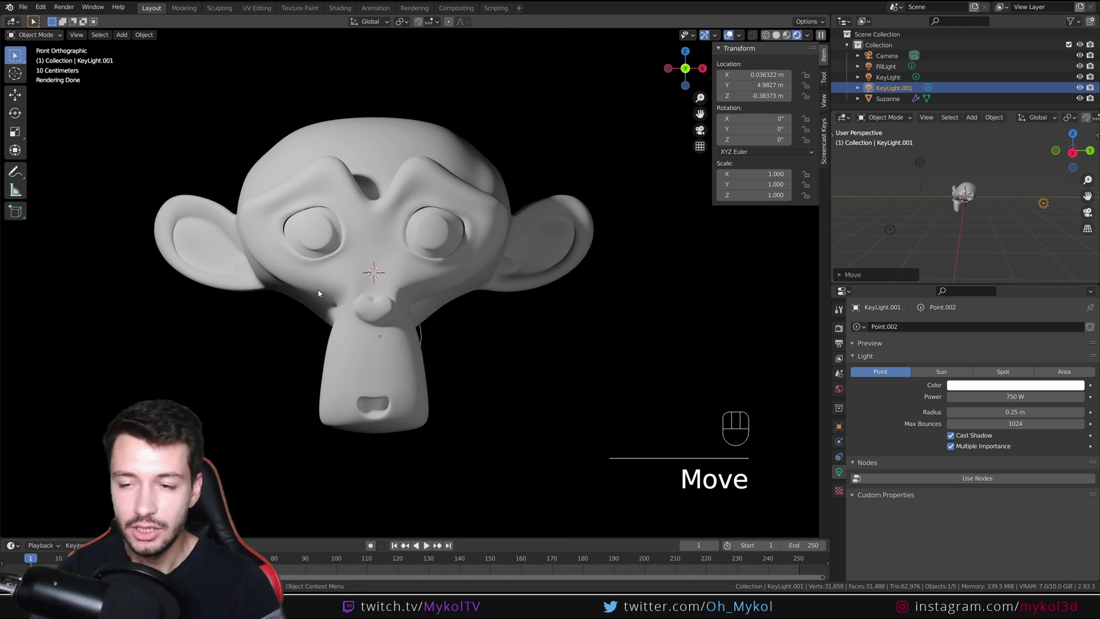
- Rename the new light BackLight and reframe the rendered view
left_click(897, 89)
left_click_drag(897, 89, 992, 108)
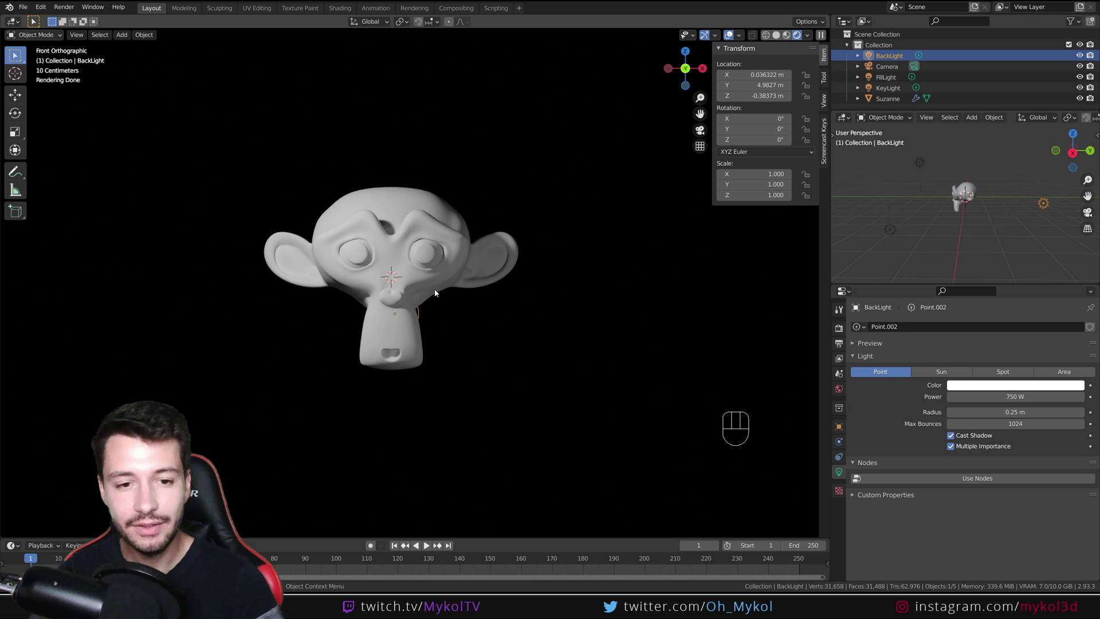